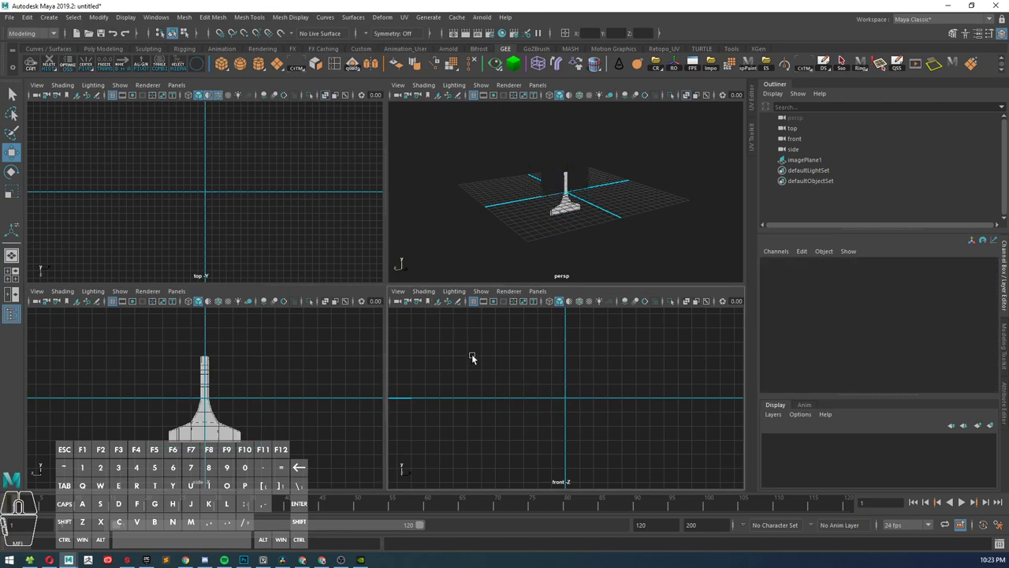
Browse sourceimages for the next reference picture to load as an image plane
left_click(444, 307)
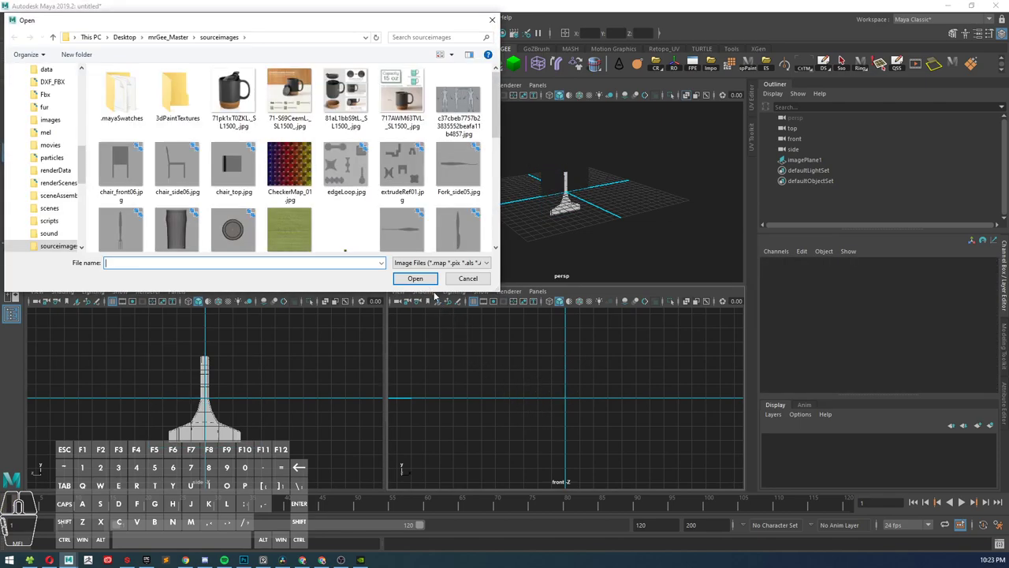
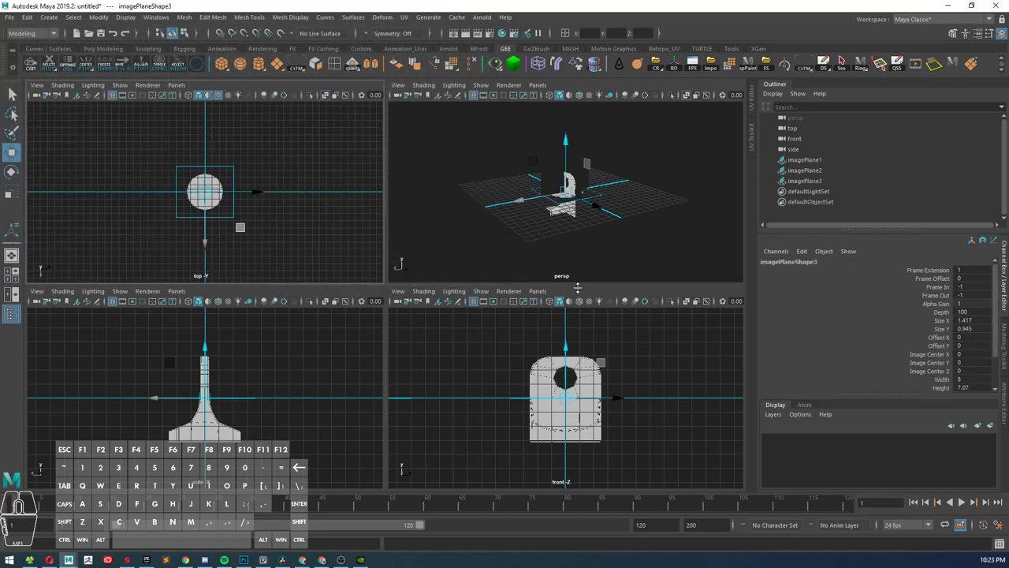
Move the front reference plane imagePlane2 back to Translate Z -12, snapping to the grid
left_click(662, 245)
left_click_drag(613, 199, 638, 225)
left_click_drag(609, 163, 634, 240)
left_click_drag(611, 178, 620, 230)
left_click_drag(631, 229, 623, 217)
left_click(595, 168)
left_click_drag(648, 212, 569, 167)
left_click_drag(608, 179, 551, 207)
left_click(572, 209)
left_click_drag(572, 209, 553, 186)
left_click_drag(542, 185, 530, 186)
key("x")
left_click_drag(474, 231, 598, 199)
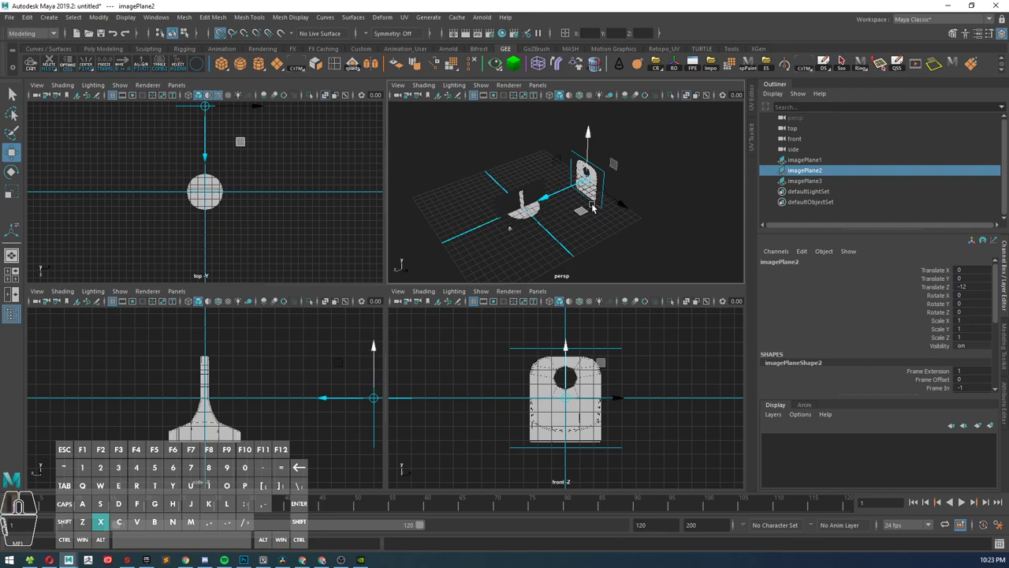
Turn the side plane imagePlane1 to Rotate Y 90 and move it out to Translate X -12
left_click_drag(584, 224, 585, 245)
left_click_drag(561, 187, 615, 287)
left_click_drag(634, 232, 648, 223)
left_click_drag(654, 228, 588, 202)
left_click_drag(586, 201, 606, 173)
left_click(542, 197)
left_click_drag(571, 204, 596, 203)
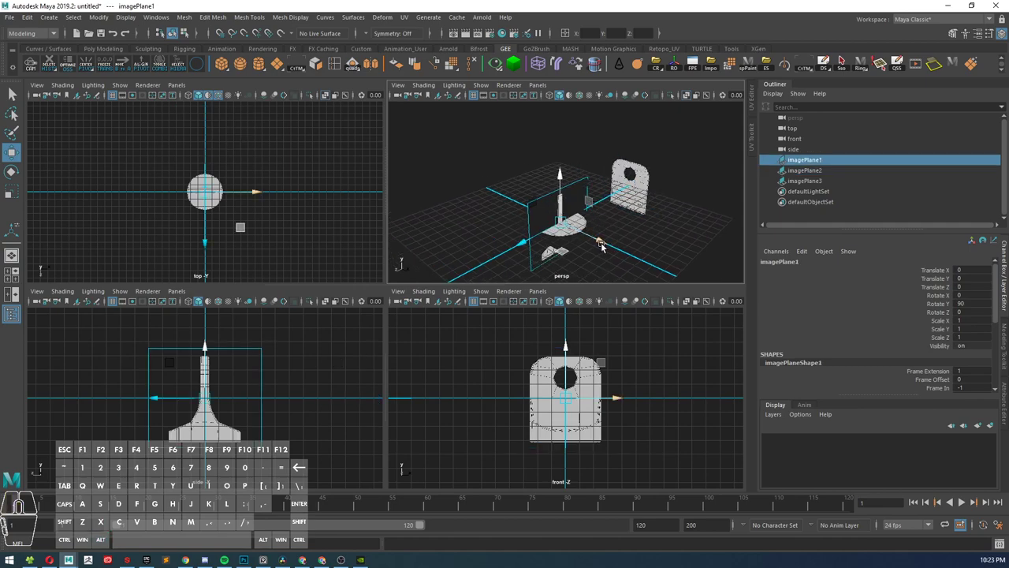
key("x")
left_click_drag(605, 241, 482, 187)
left_click_drag(491, 231, 563, 224)
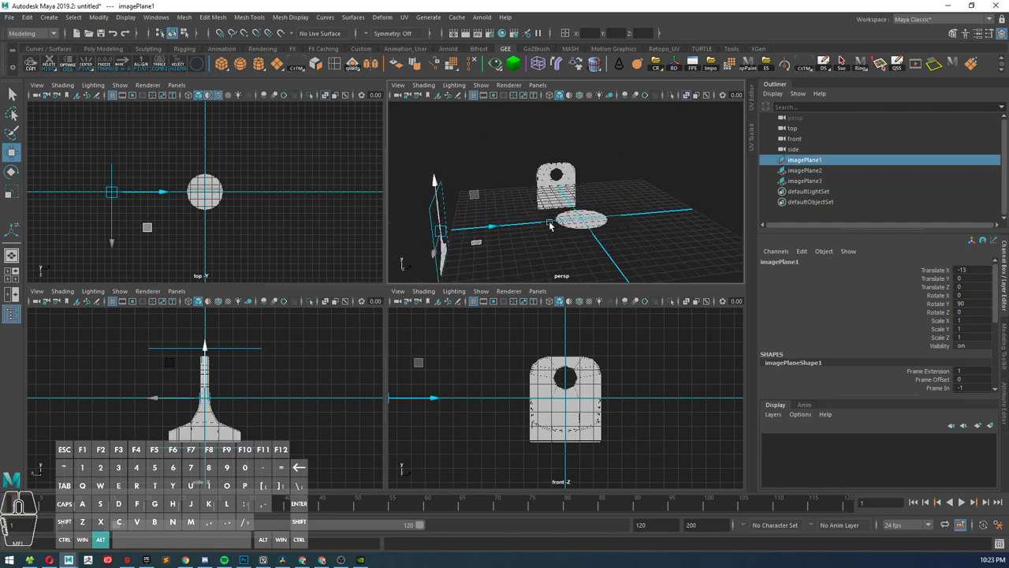
key("x")
left_click_drag(472, 225, 452, 229)
left_click_drag(532, 248, 465, 225)
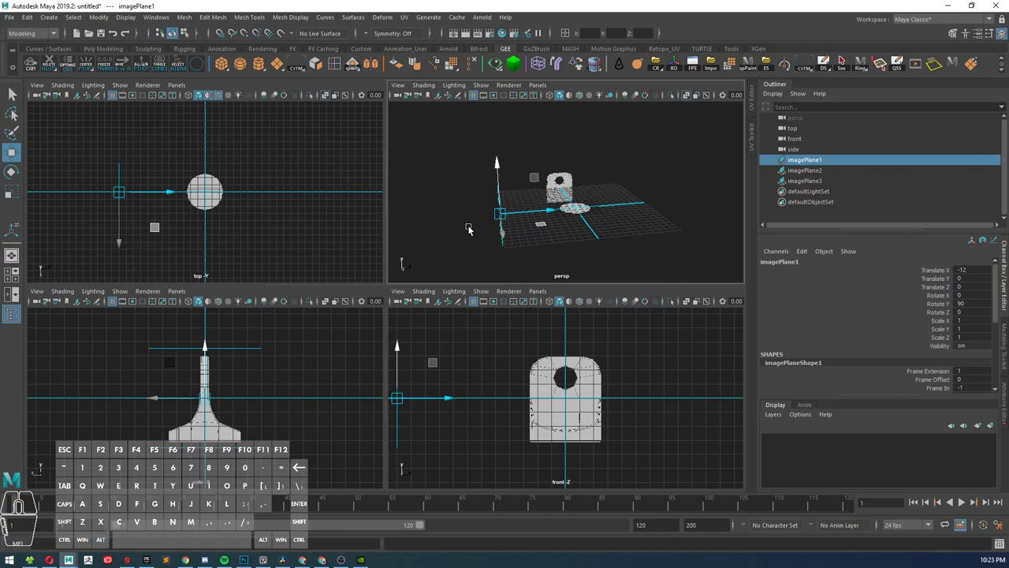
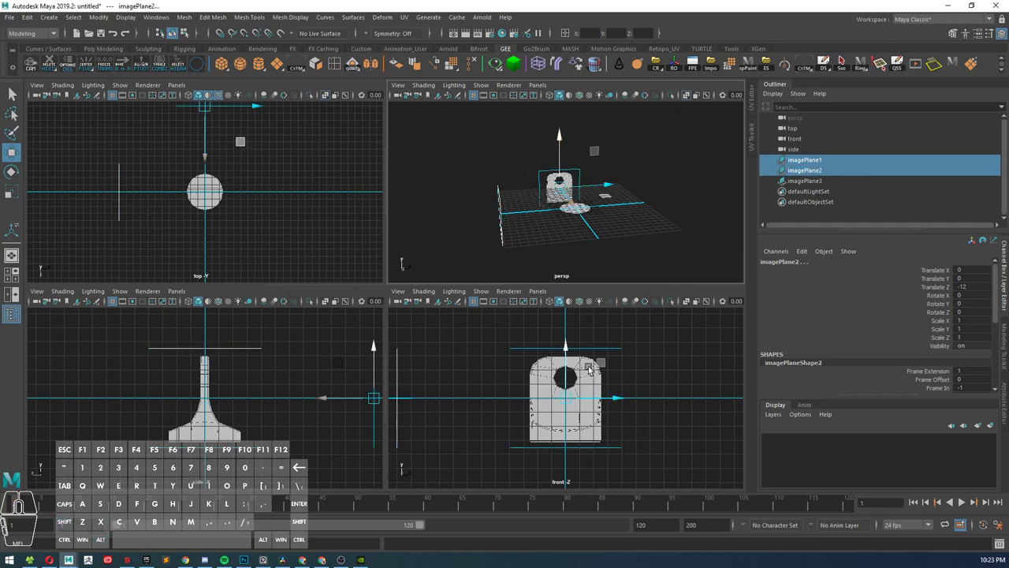
Raise the front reference plane about 3.14 units so its base sits on the grid
left_click_drag(570, 350, 573, 306)
middle_click(619, 377)
middle_click(618, 380)
middle_click(617, 380)
middle_click(615, 382)
key("space")
middle_click(585, 374)
middle_click(582, 375)
middle_click(582, 376)
middle_click(583, 379)
middle_click(548, 365)
scroll("up", 3)
scroll("down", 3)
Clear the selection and maximise the perspective view, framing all three planes around the origin
middle_click(485, 253)
middle_click(503, 323)
scroll("up", 3)
middle_click(484, 250)
scroll("up", 3)
scroll("down", 3)
left_click_drag(503, 223, 506, 220)
key("space")
left_click_drag(543, 234, 521, 238)
left_click(558, 248)
key("space")
left_click_drag(567, 275, 485, 268)
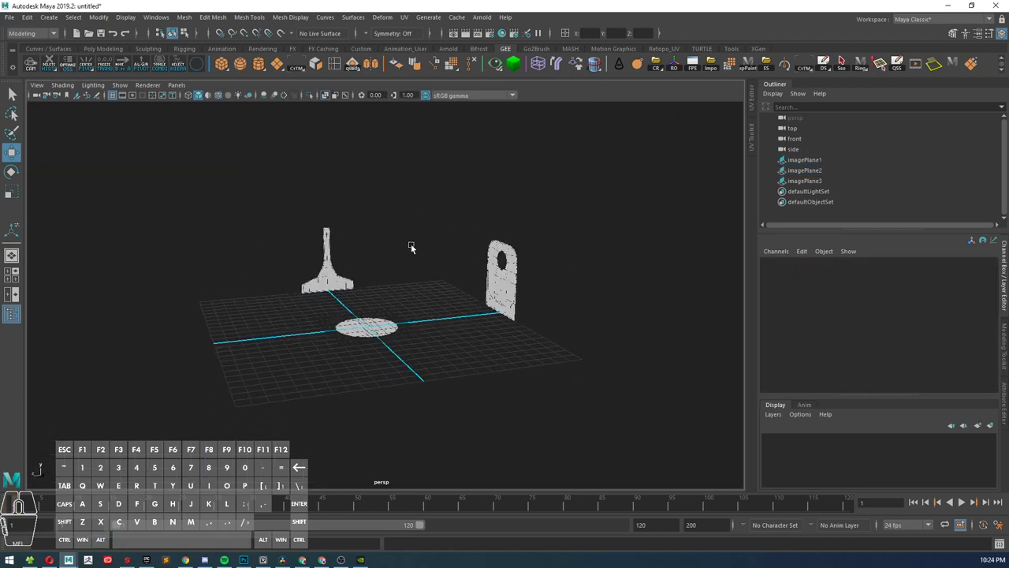
Marquee-select all three reference image planes together in the viewport
left_click_drag(282, 194, 536, 350)
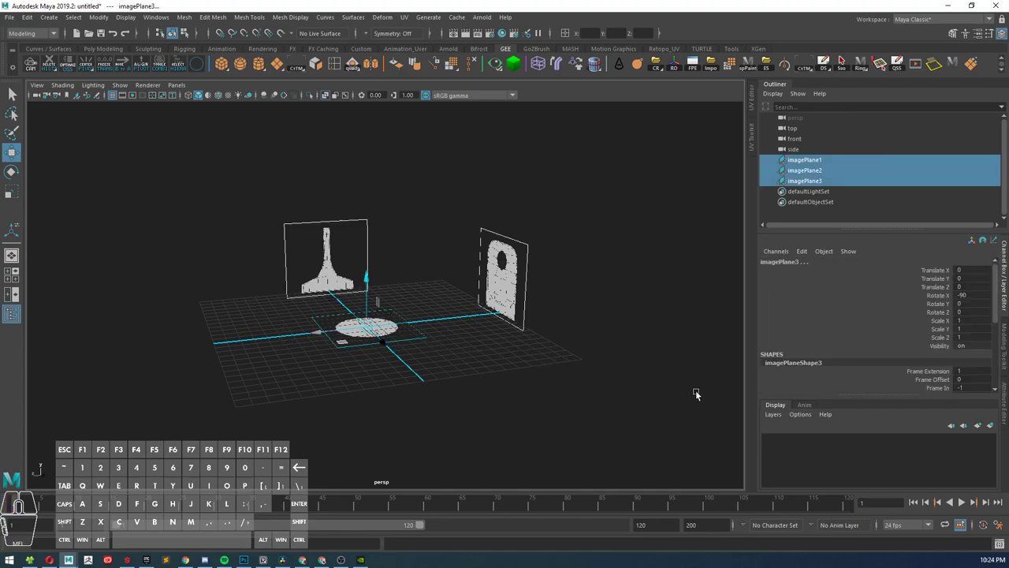
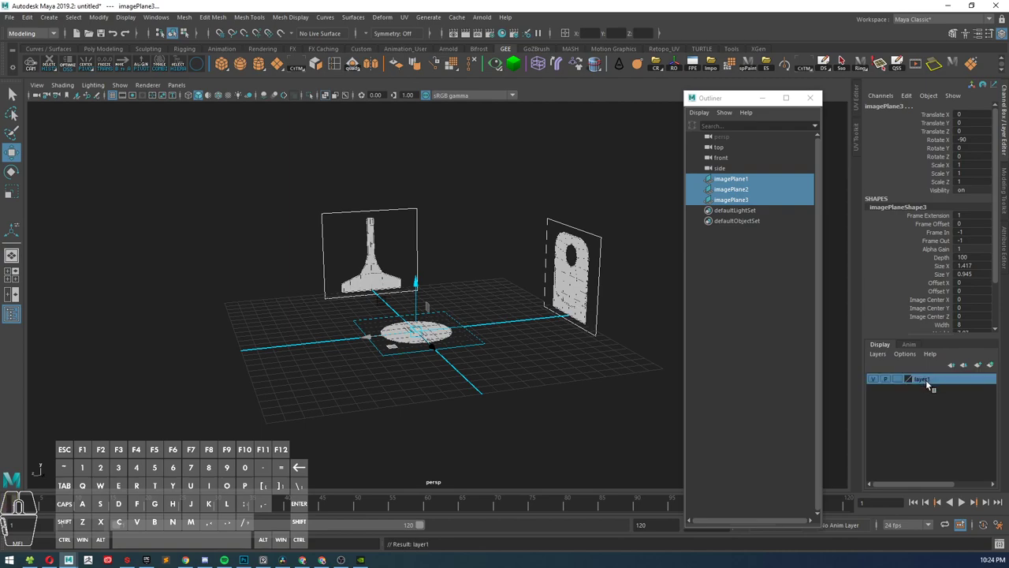
Rename the new display layer to ref and save it
right_click(927, 380)
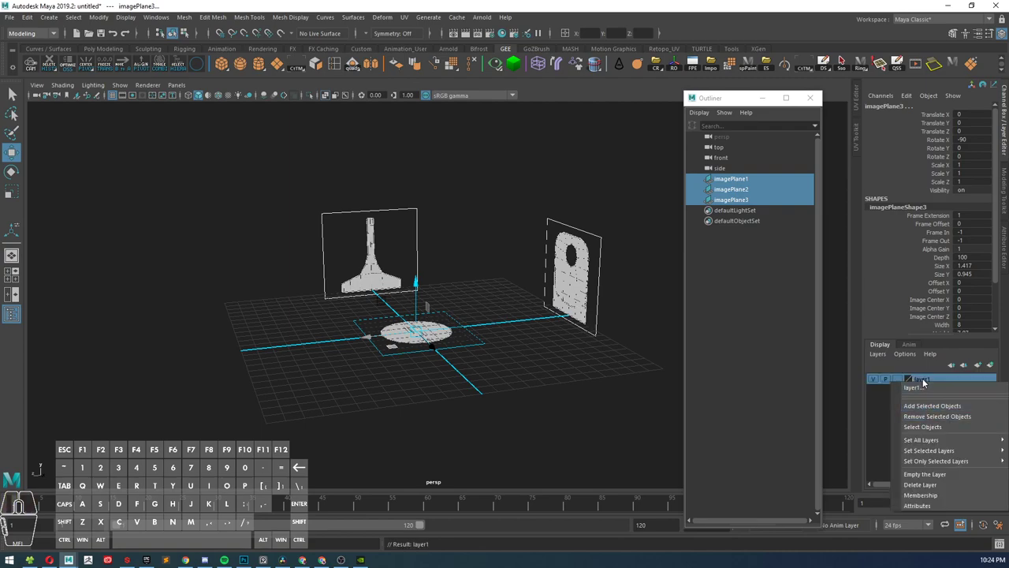
double_click(927, 377)
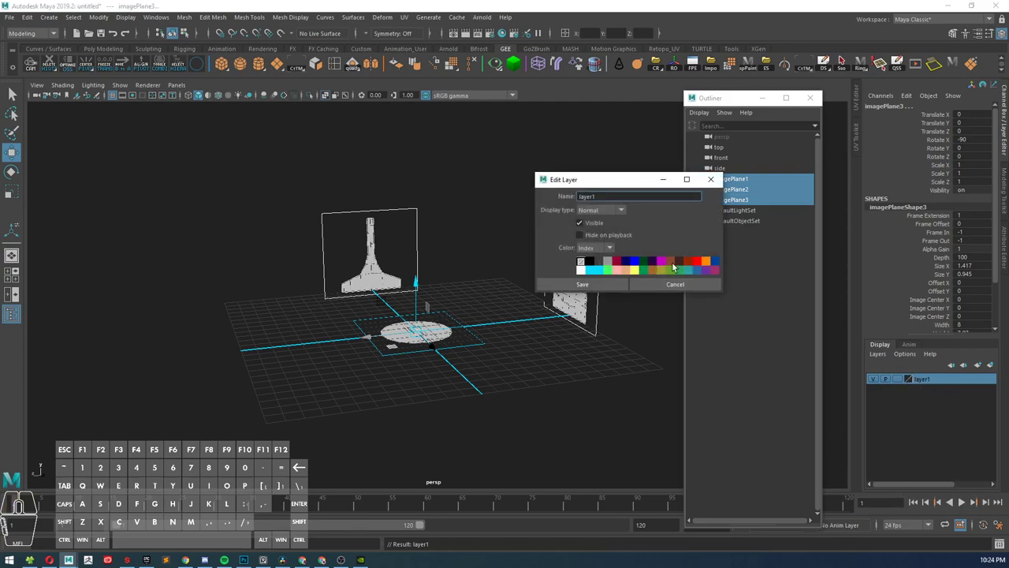
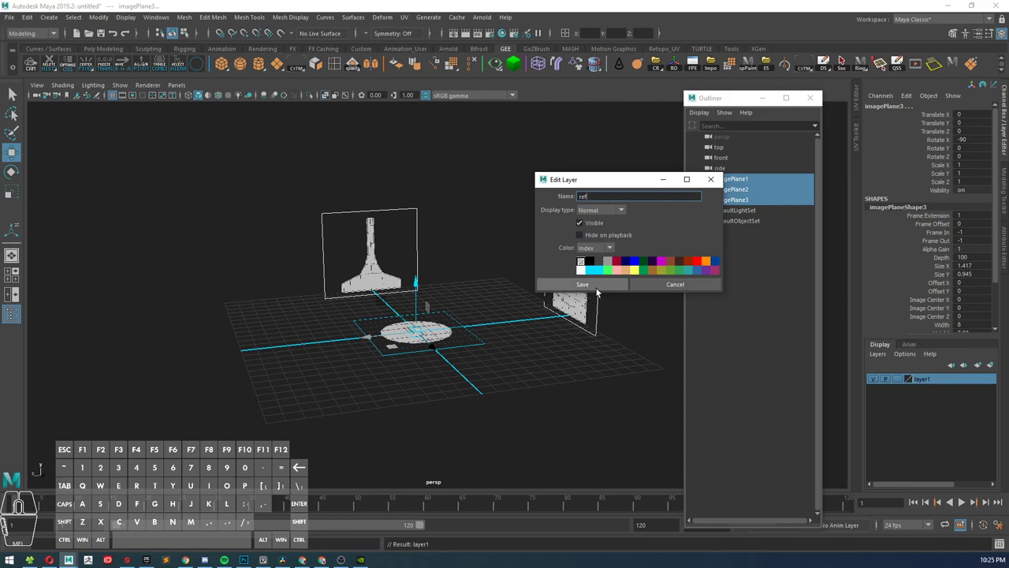
left_click(600, 287)
Set the ref layer's display to reference mode (R) and deselect the planes
left_click(907, 386)
left_click(908, 386)
left_click(594, 370)
Hide the grid and drag-select over the planes to confirm they can't be picked
left_click_drag(545, 355, 603, 373)
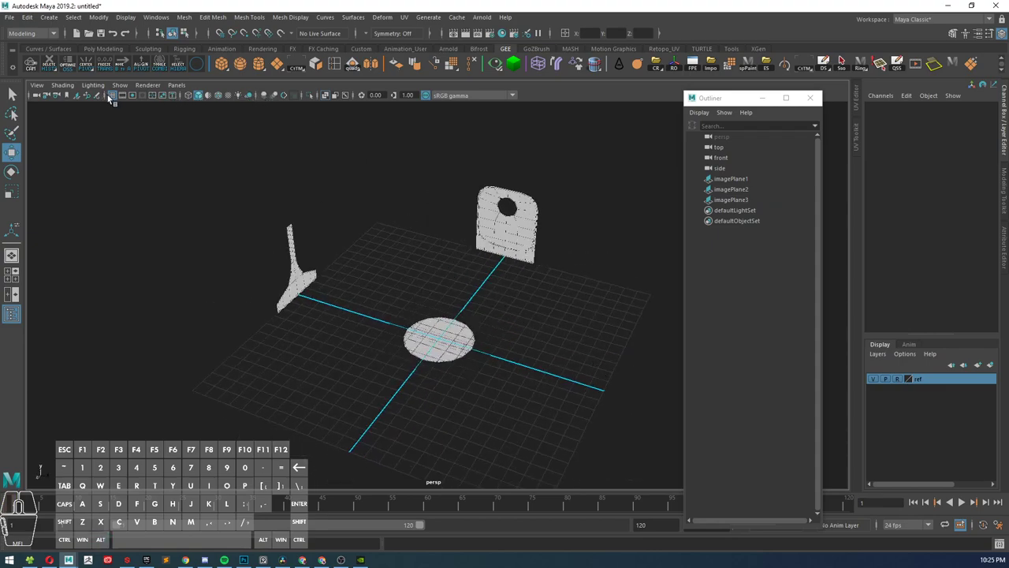
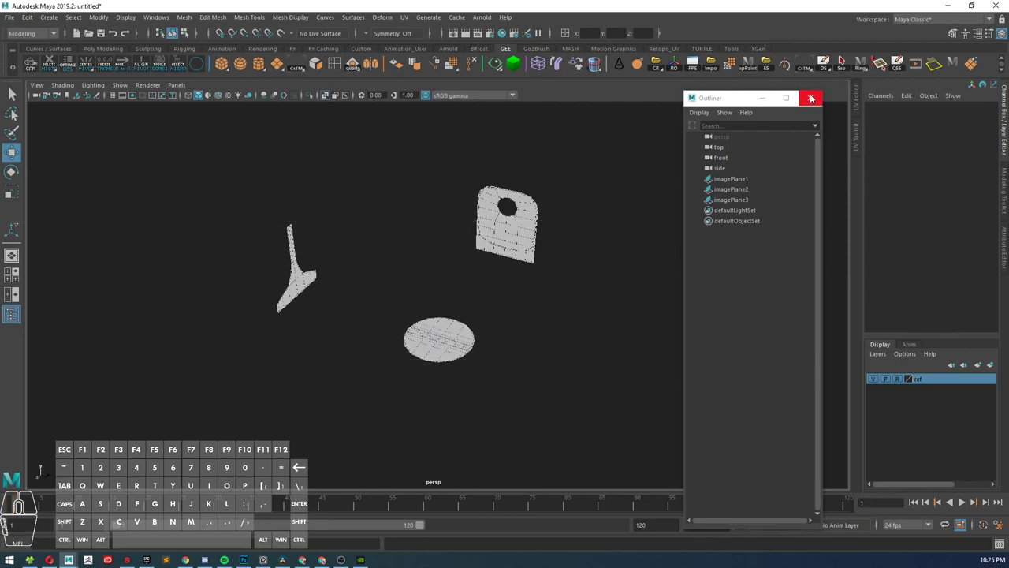
left_click_drag(579, 212, 560, 204)
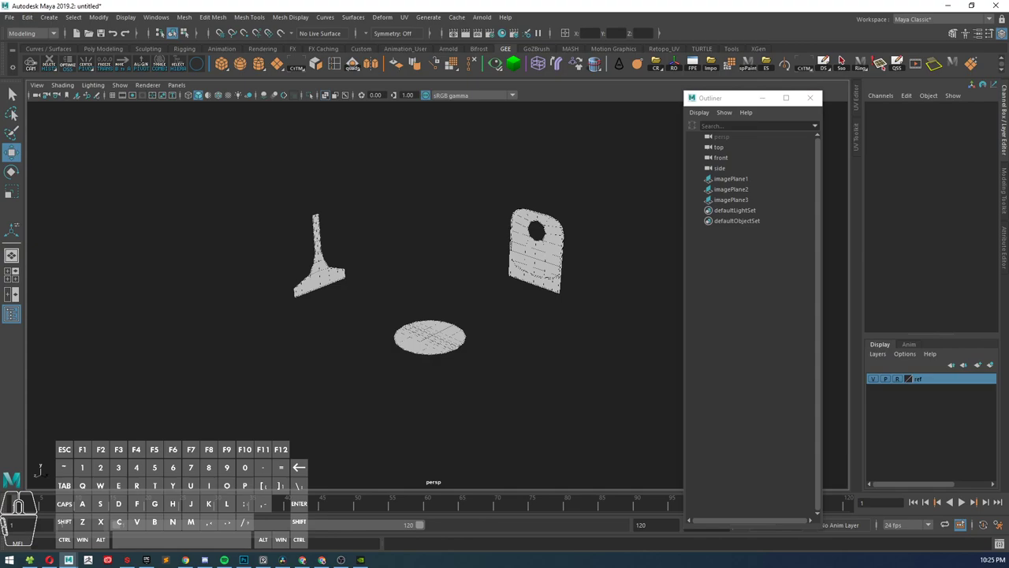